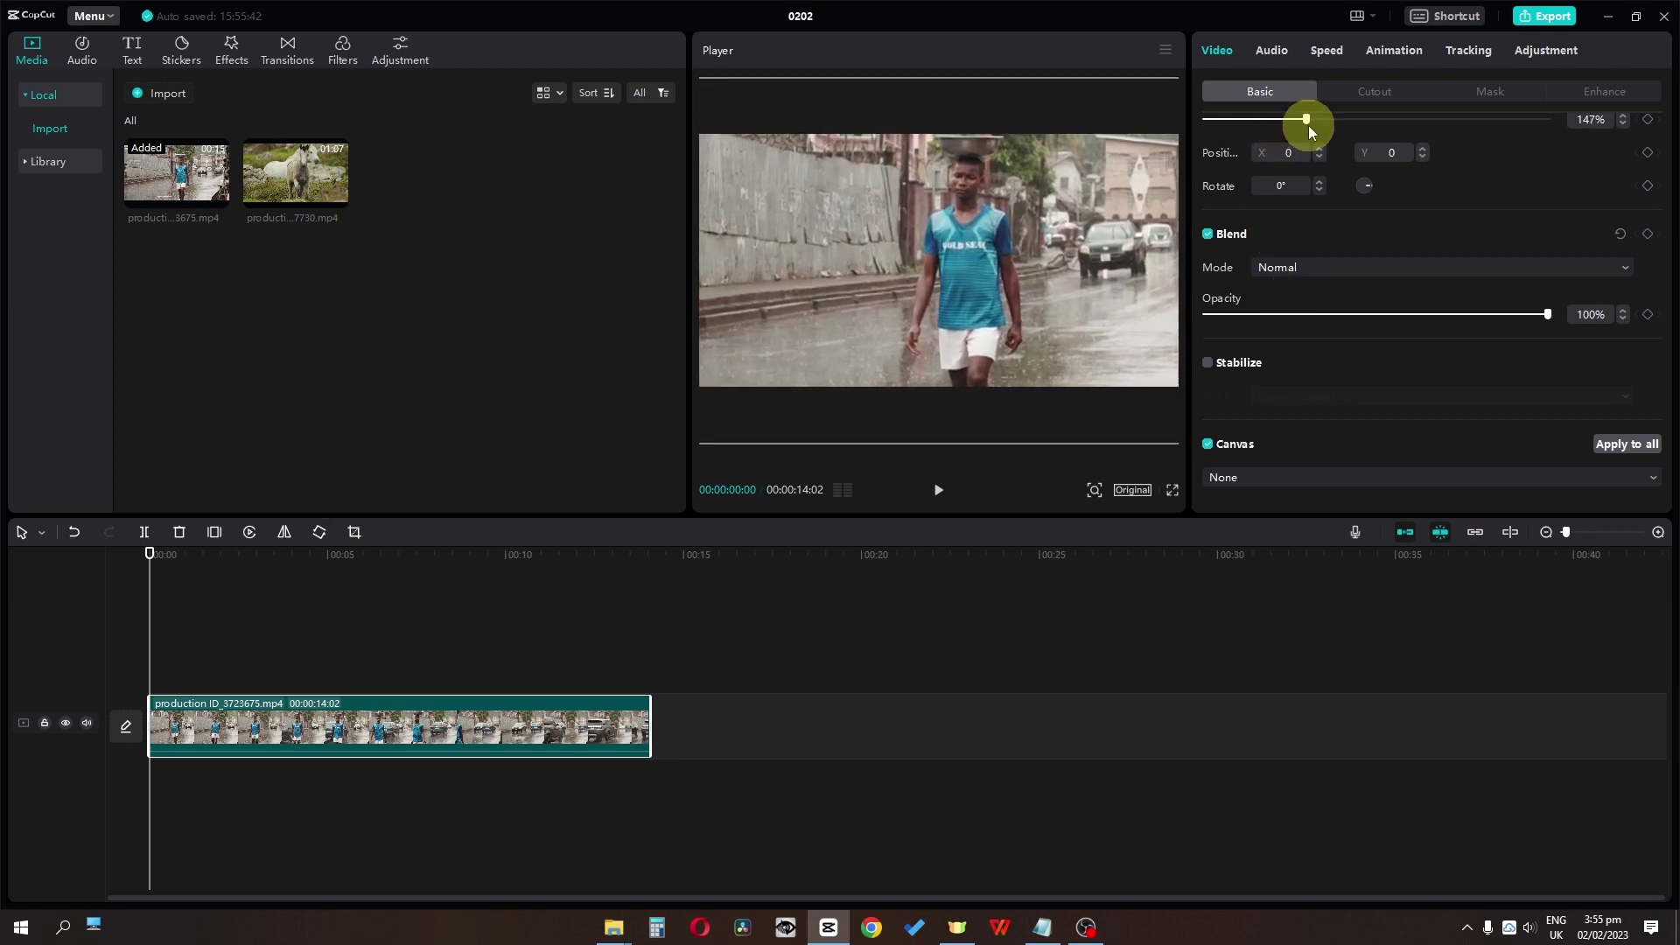
Scroll the Times speed slider to bring the walking clip to about 2.7x
scroll(down, 3)
scroll(down, 3)
scroll(down, 3)
scroll(up, 3)
scroll(down, 3)
scroll(up, 3)
scroll(down, 3)
scroll(up, 3)
scroll(down, 3)
scroll(down, 3)
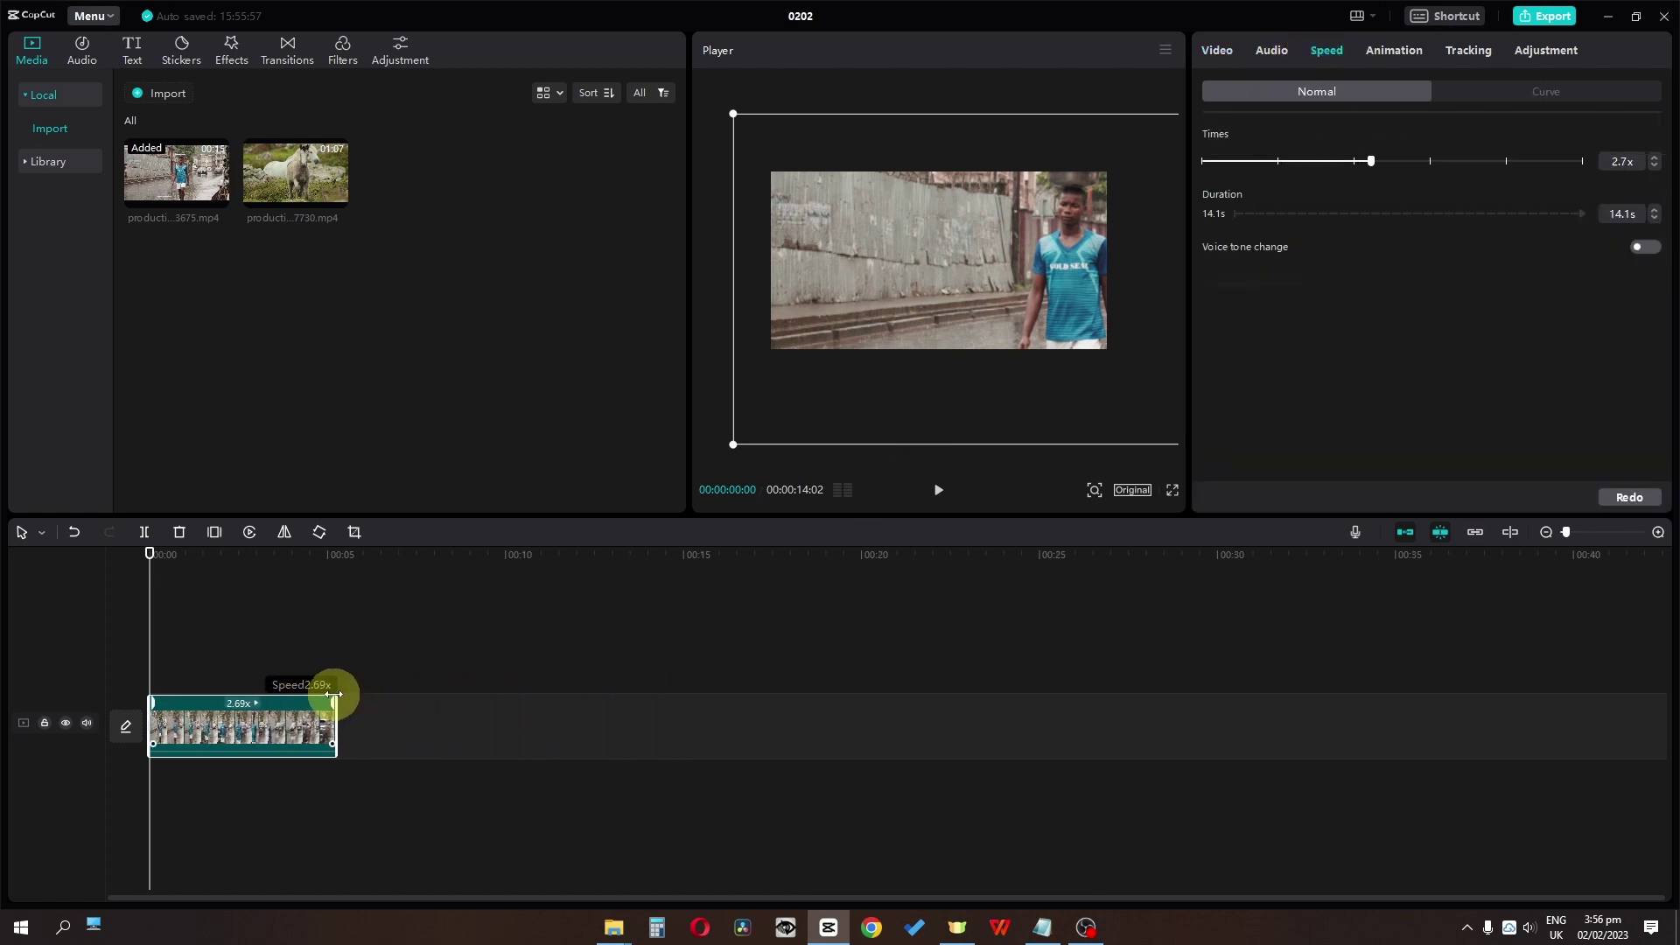
Step the speed value up to 4.0x so the walking clip lasts about 2.8 seconds
key(space)
key(space)
key(space)
key(space)
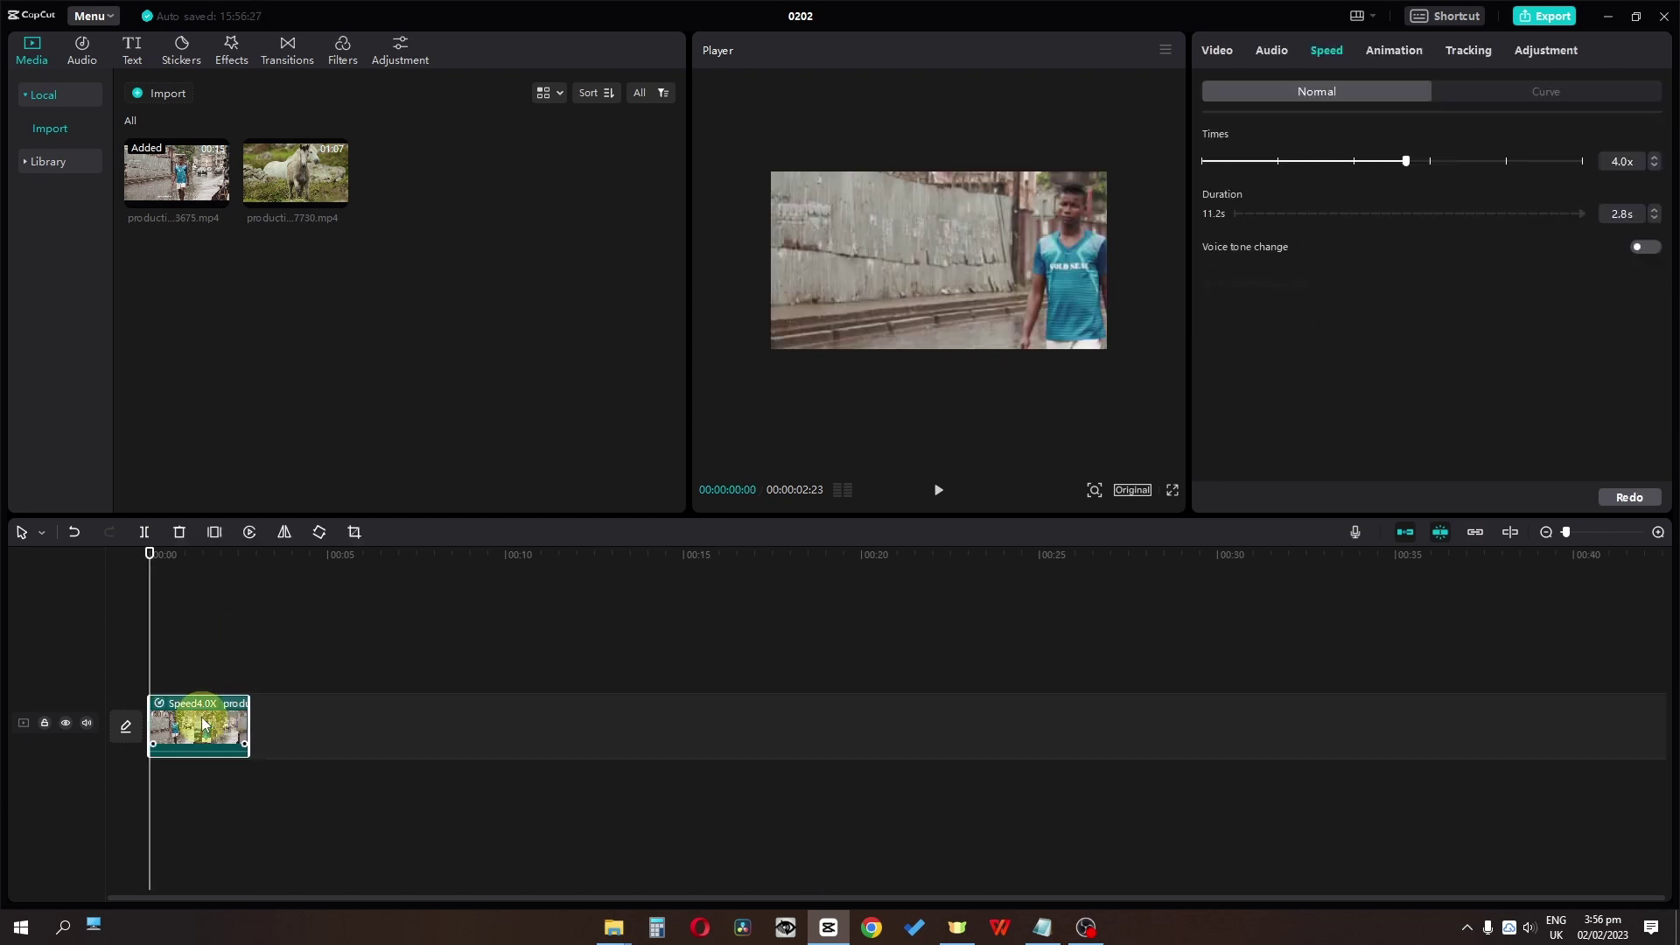
Bring up the walking clip's context options to copy it to a track above
right_click(212, 728)
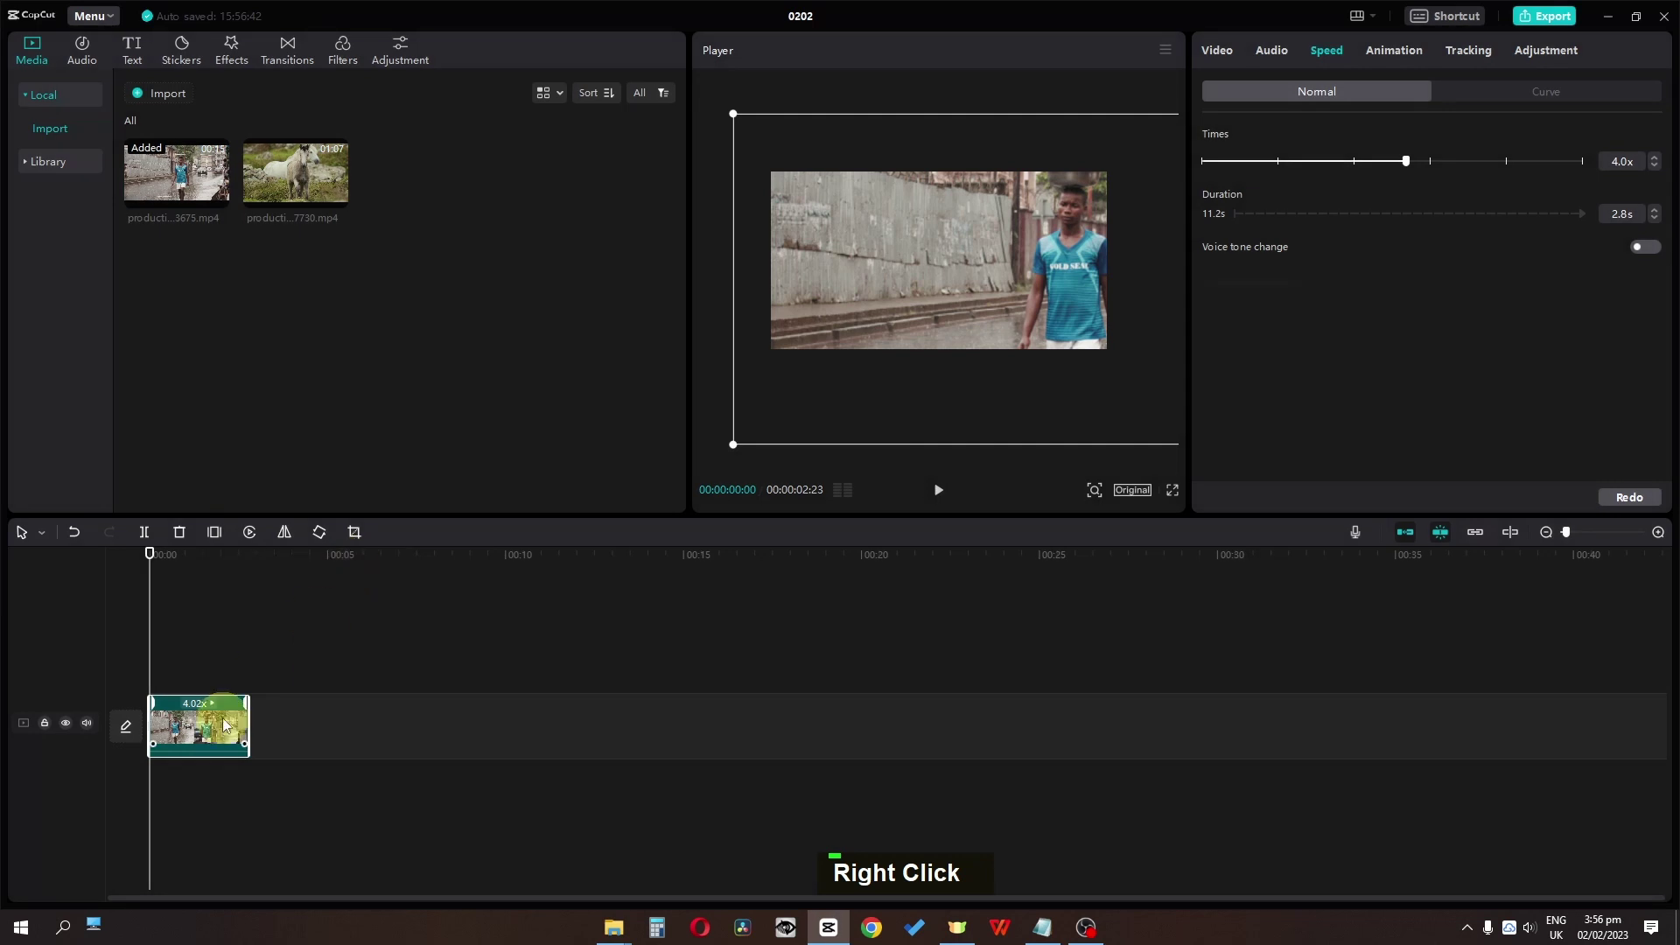
Bring up the lower walking clip's options to start its -90° split mask setup
right_click(364, 725)
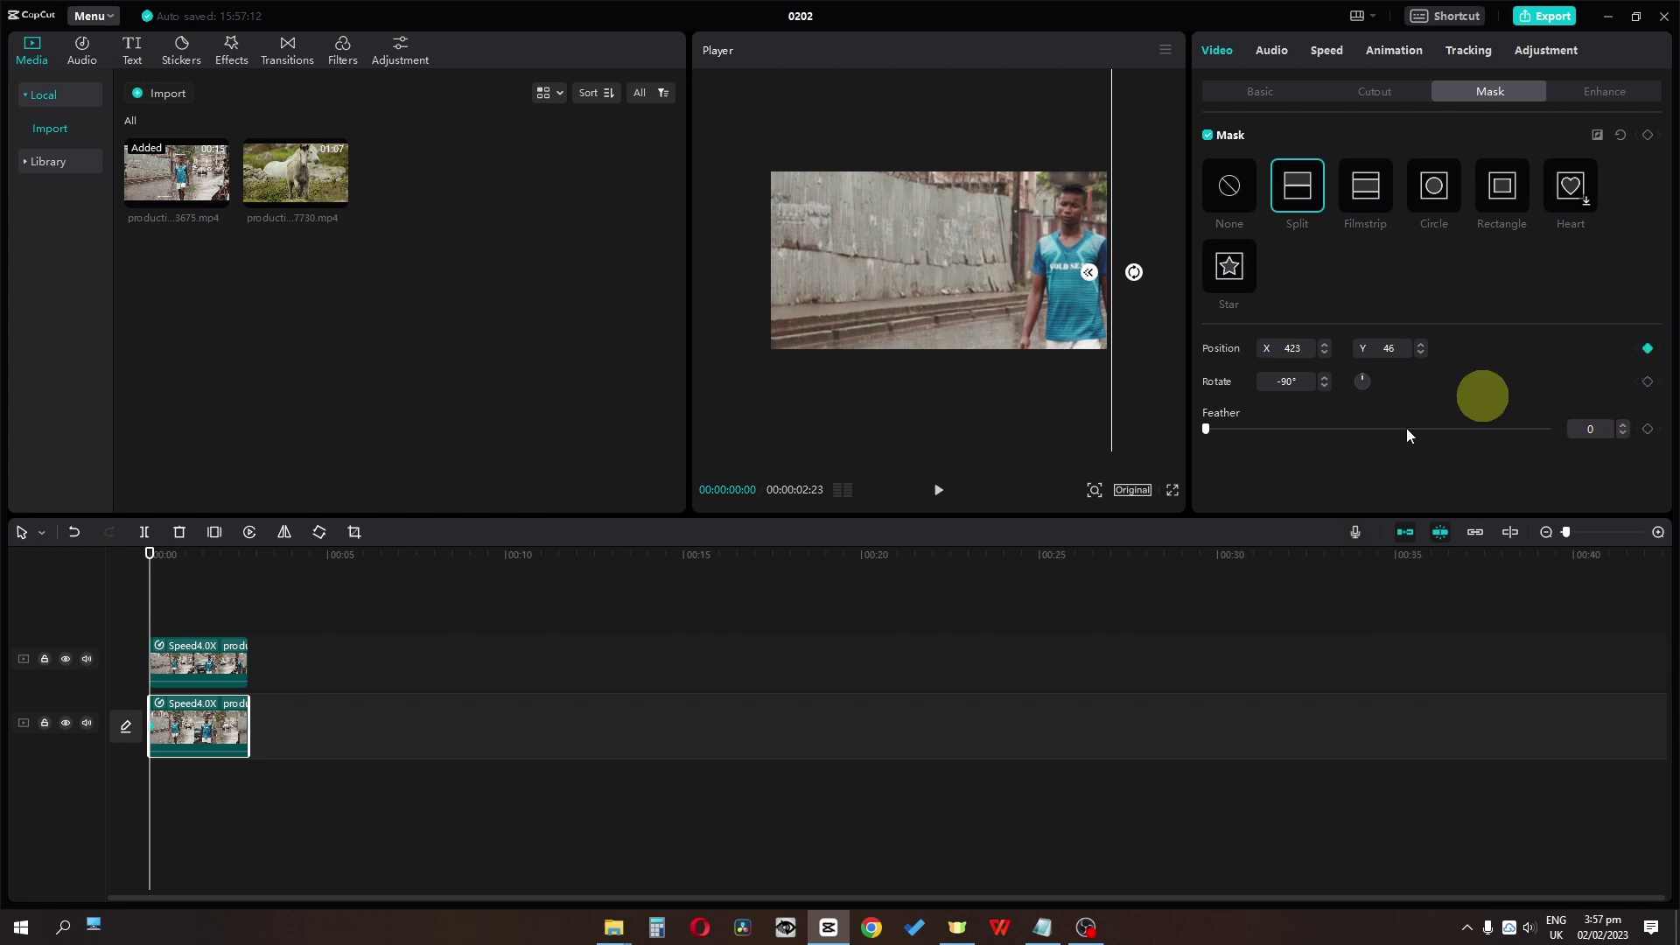
Feather the split mask to 7 and select both walking clips for a compound clip
scroll(up, 3)
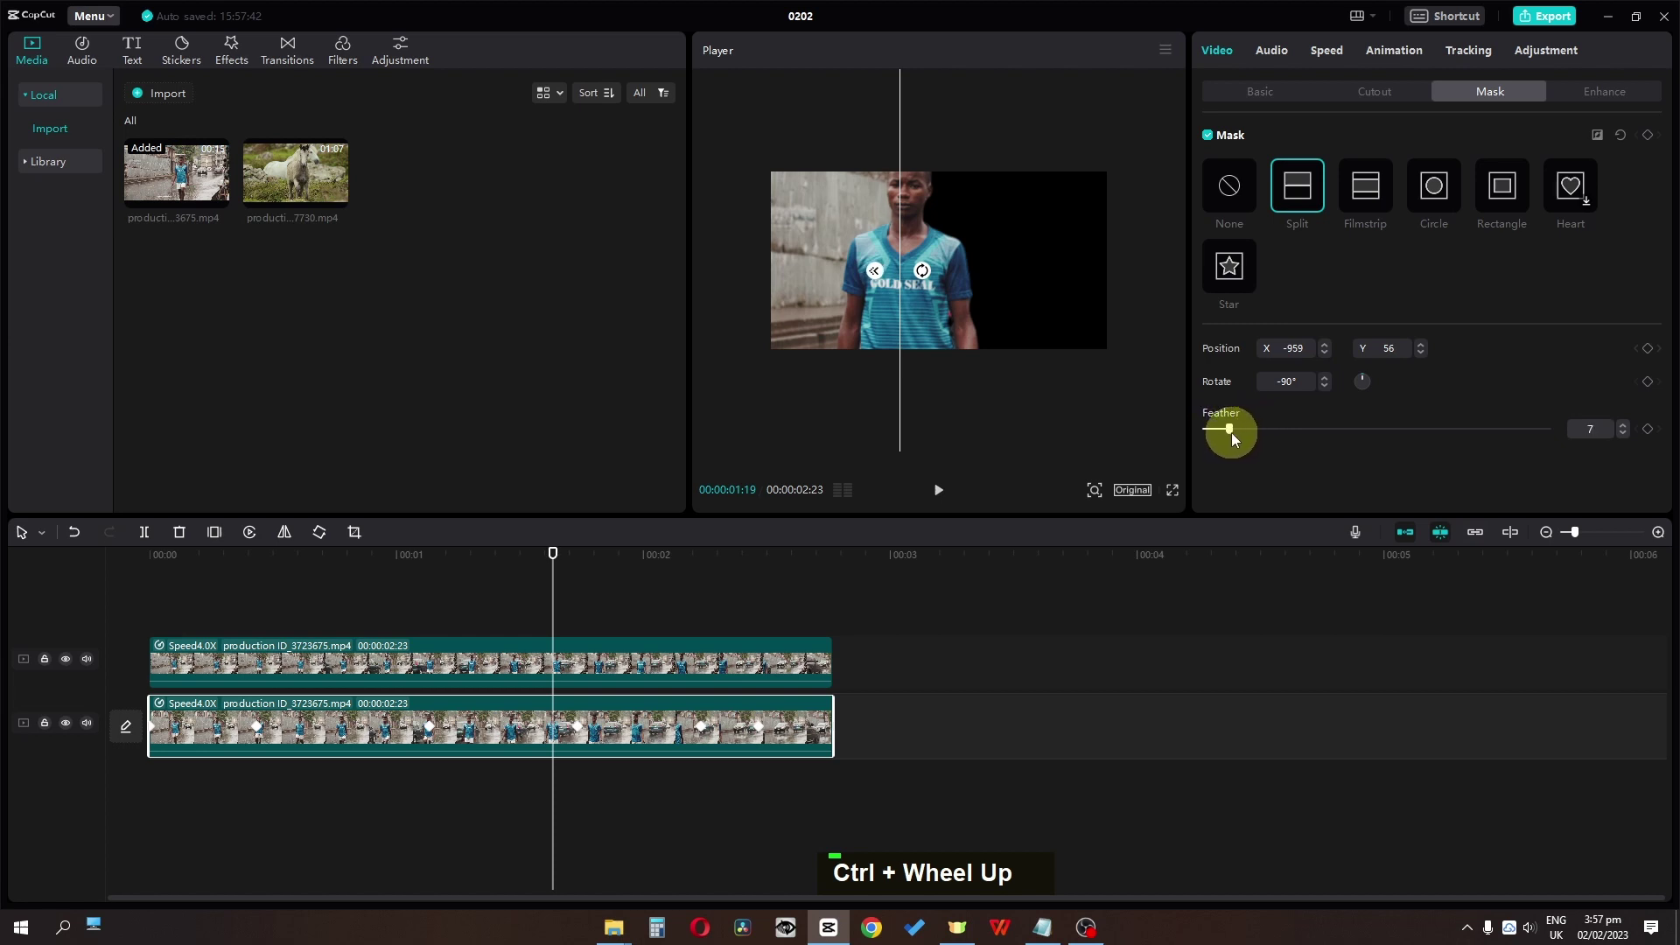
key(space)
key(space)
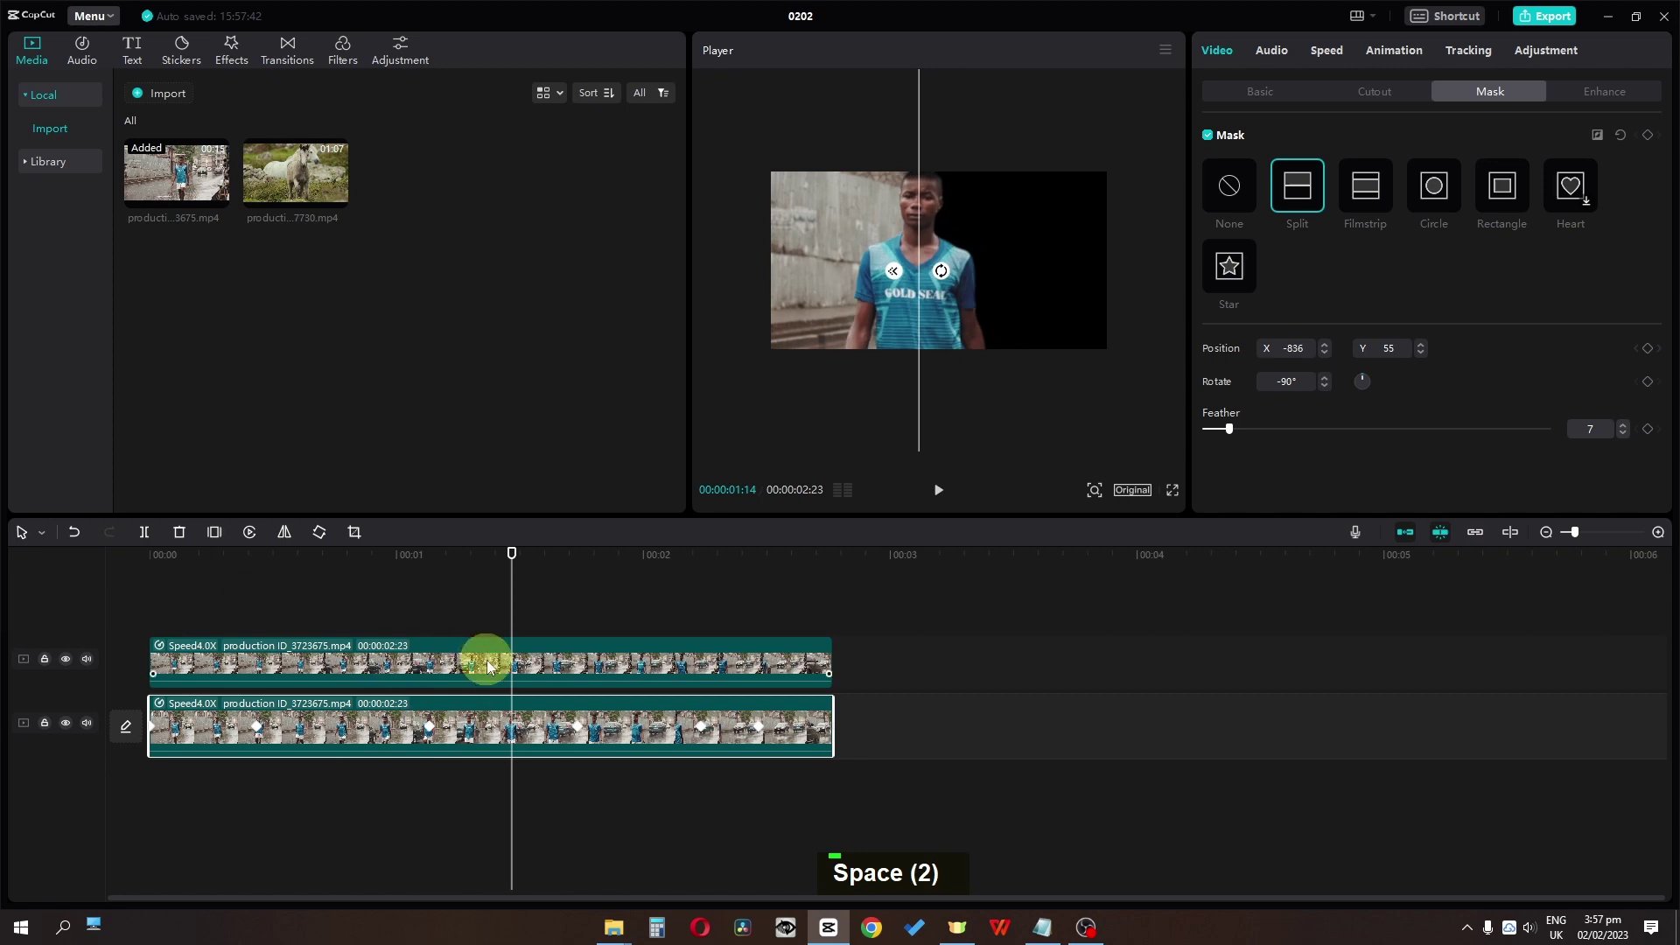
Create the compound clip over the horse background, then play and stop the preview
right_click(428, 742)
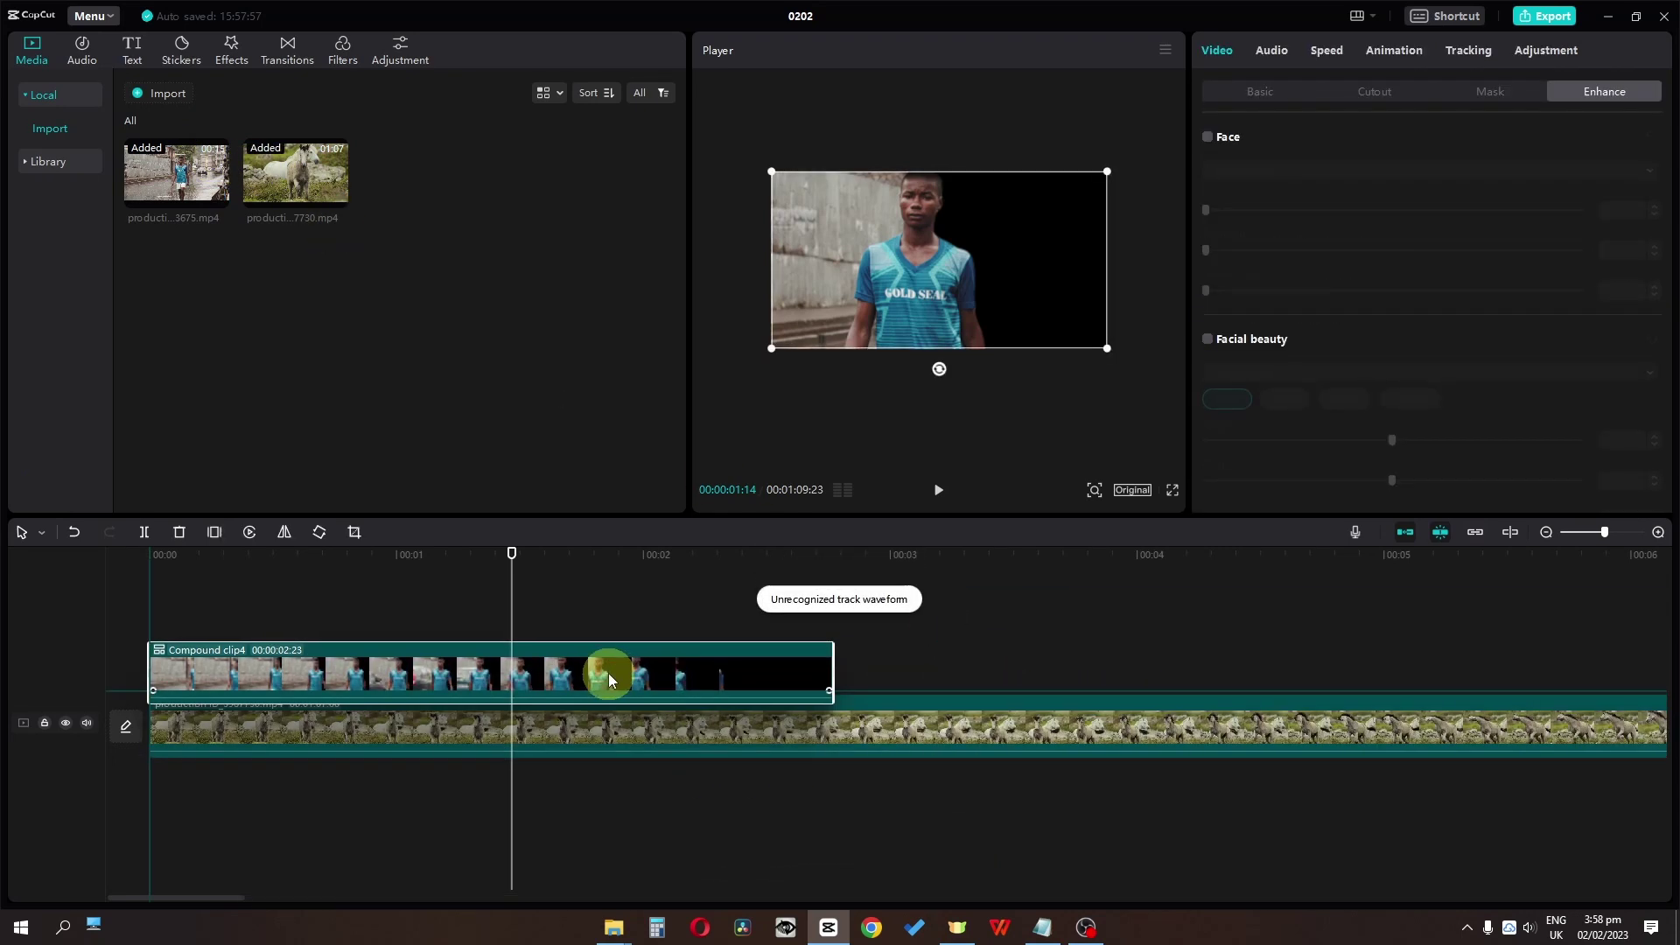
key(space)
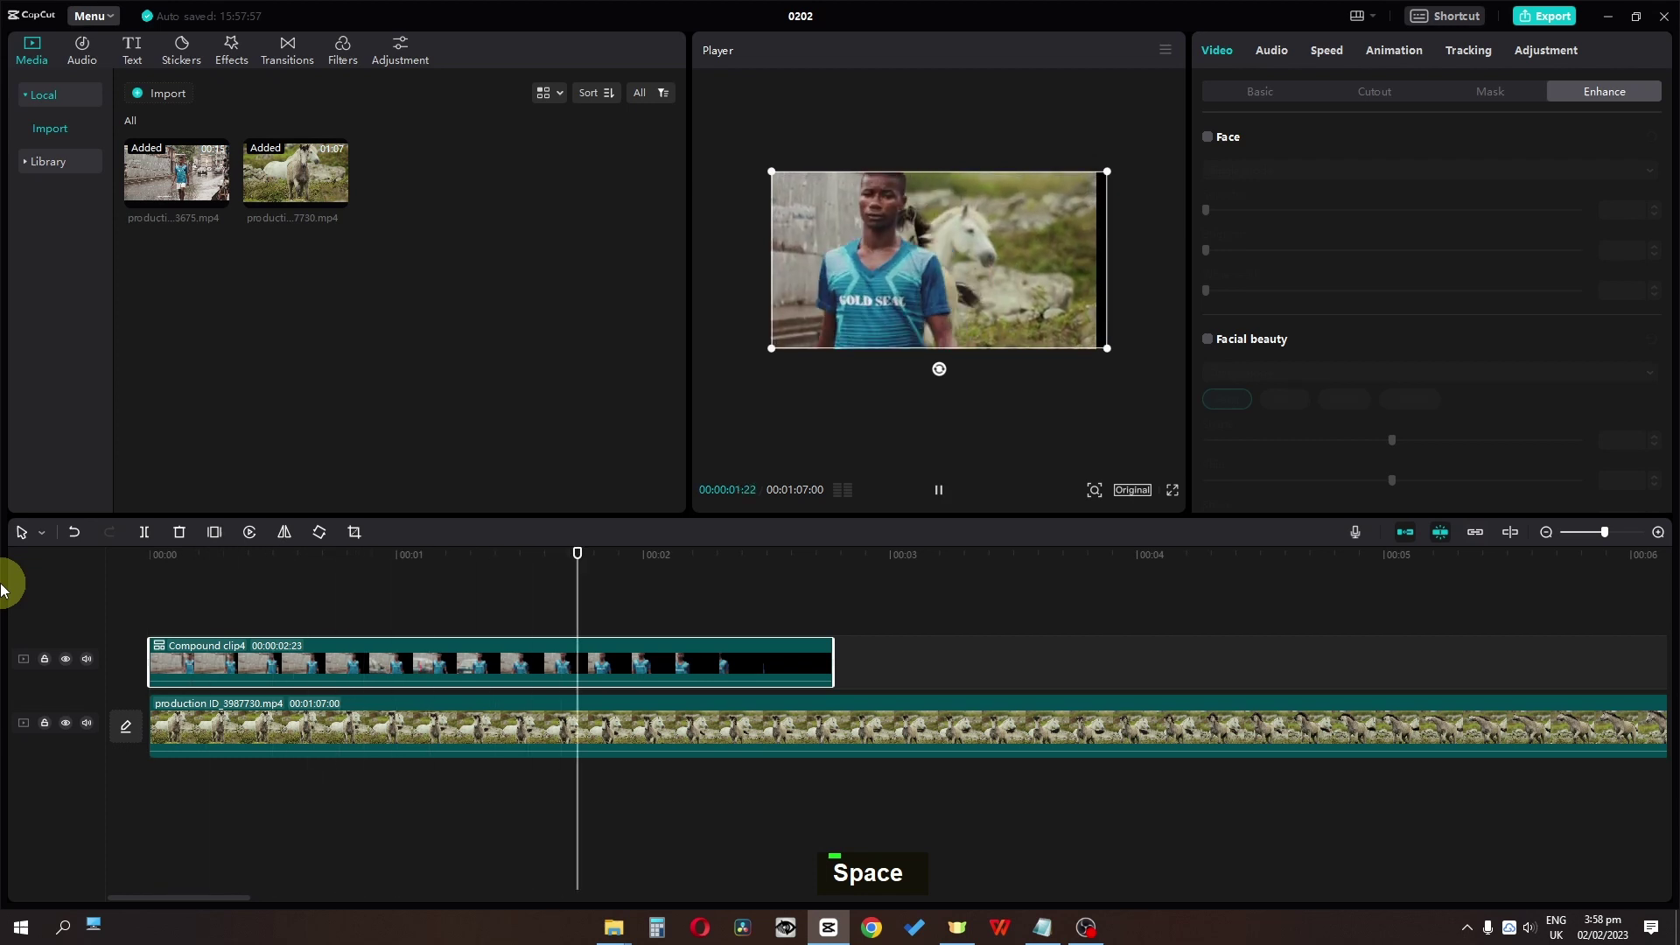
key(space)
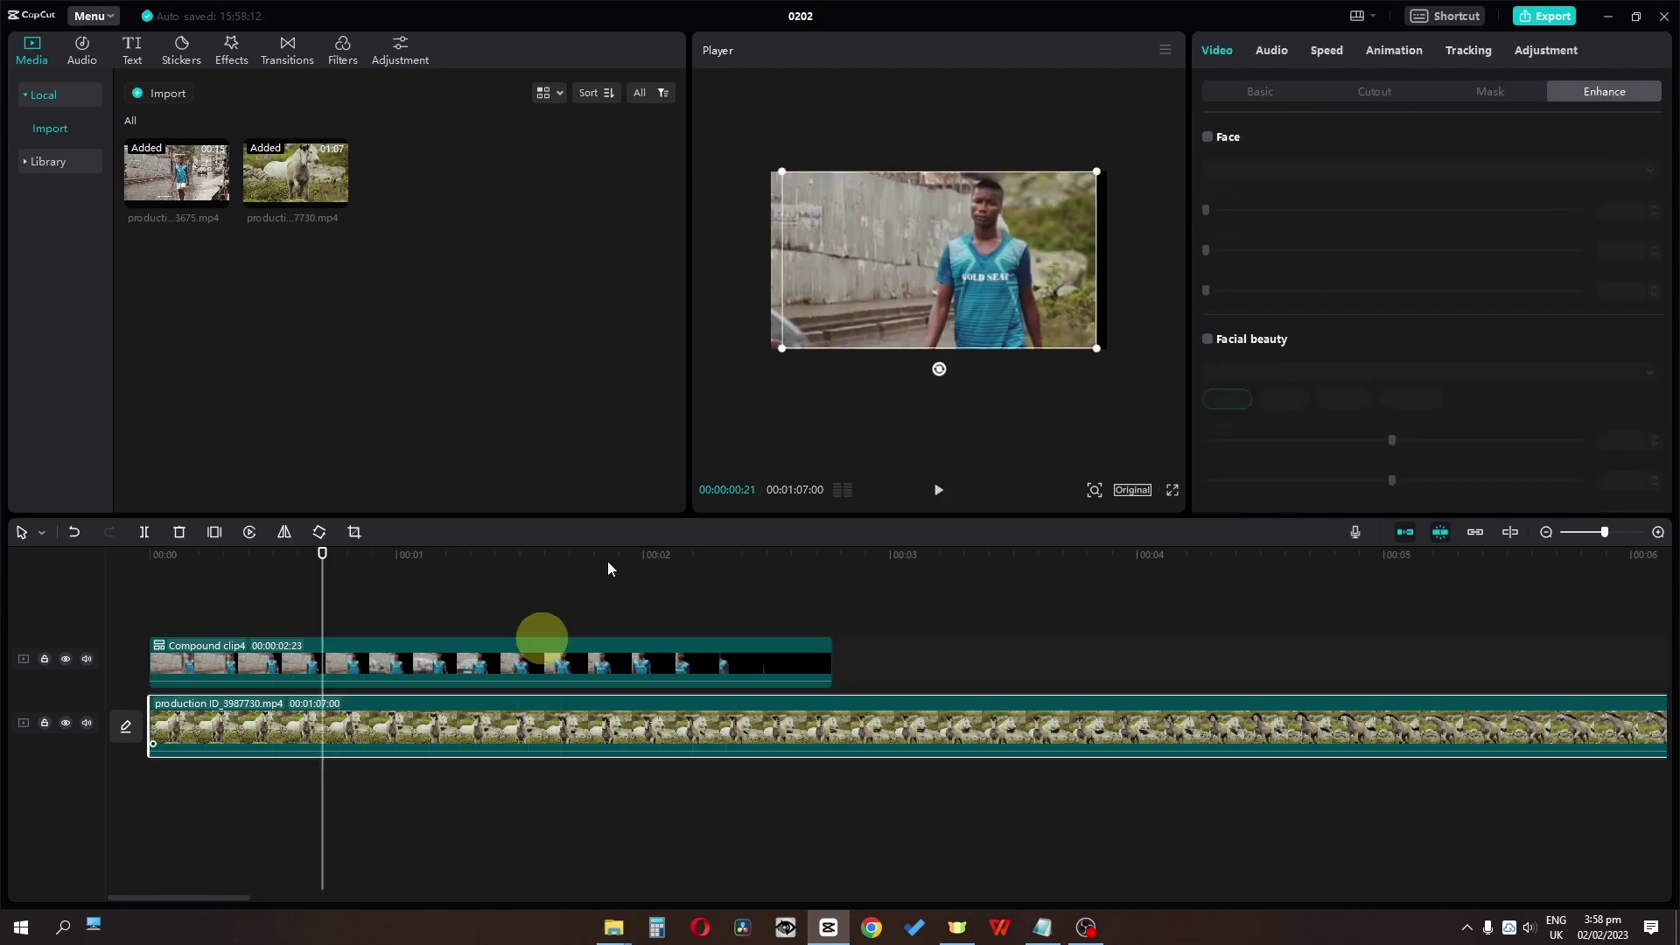